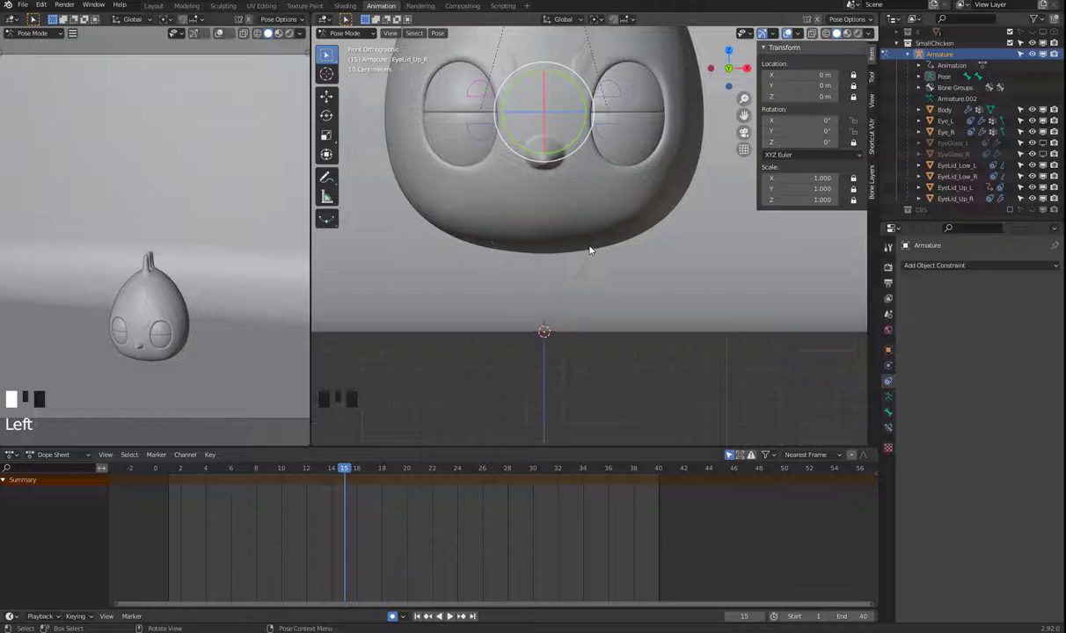
Zoom out the front viewport so the whole chicken head is visible at frame 20
drag(646, 250, 132, 335)
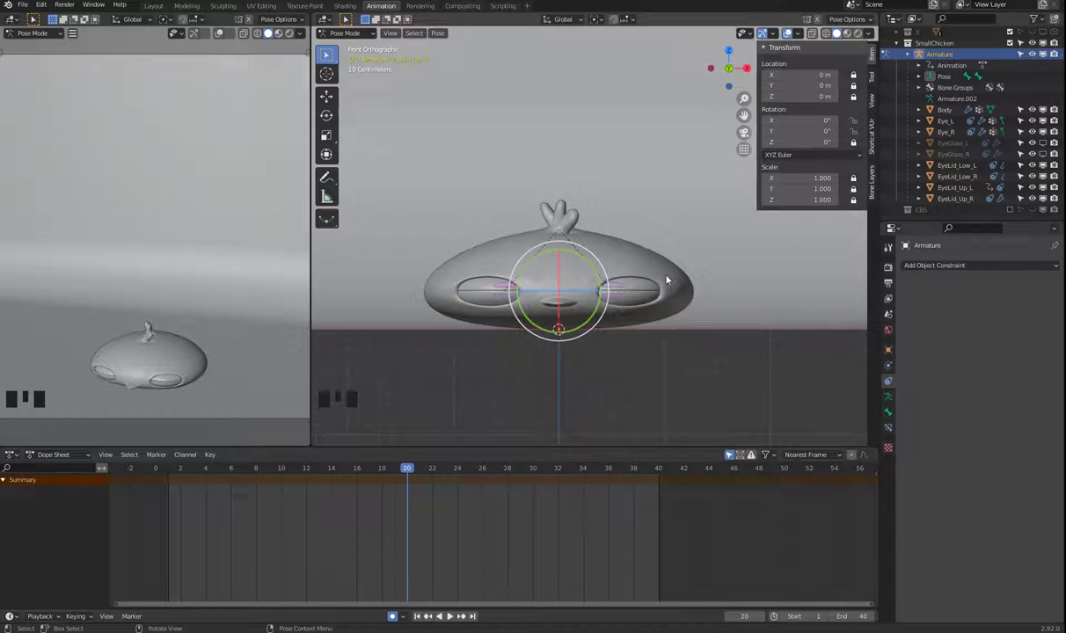
Insert Rotation keyframes for the four eyelid bones at frame 20 (0°) and begin a trial rotation
drag(618, 336, 539, 358)
click(377, 360)
text(l)
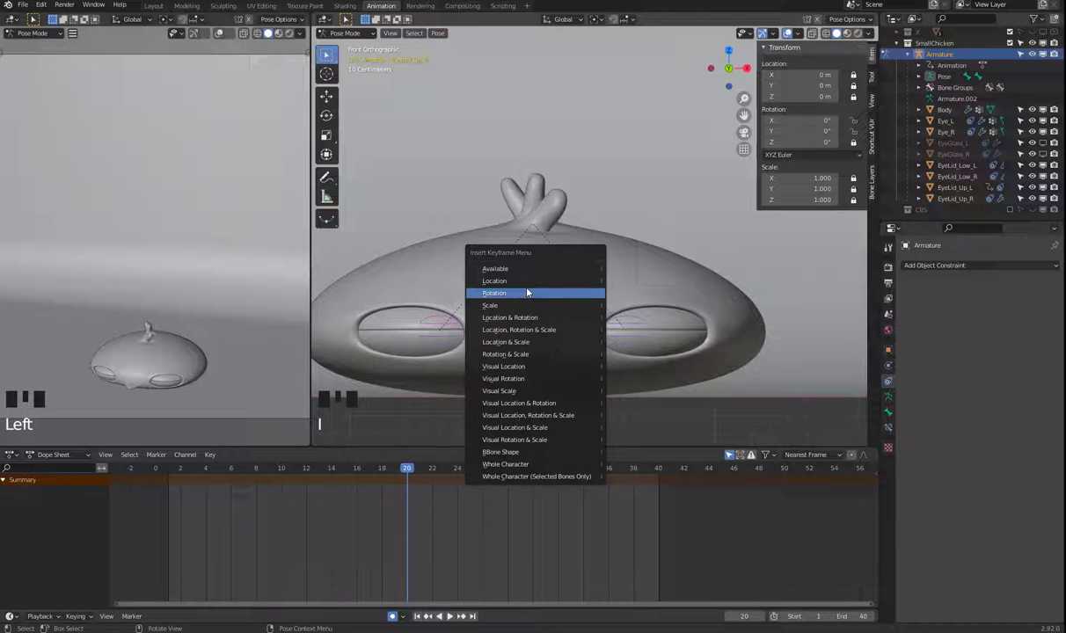
key(i)
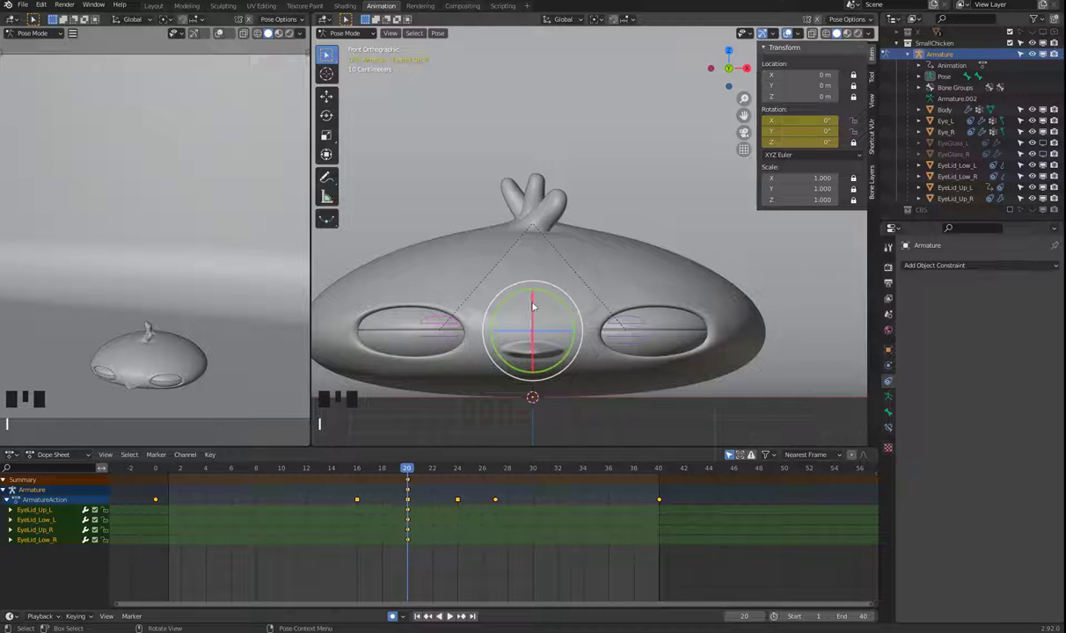
text(l)
click(535, 308)
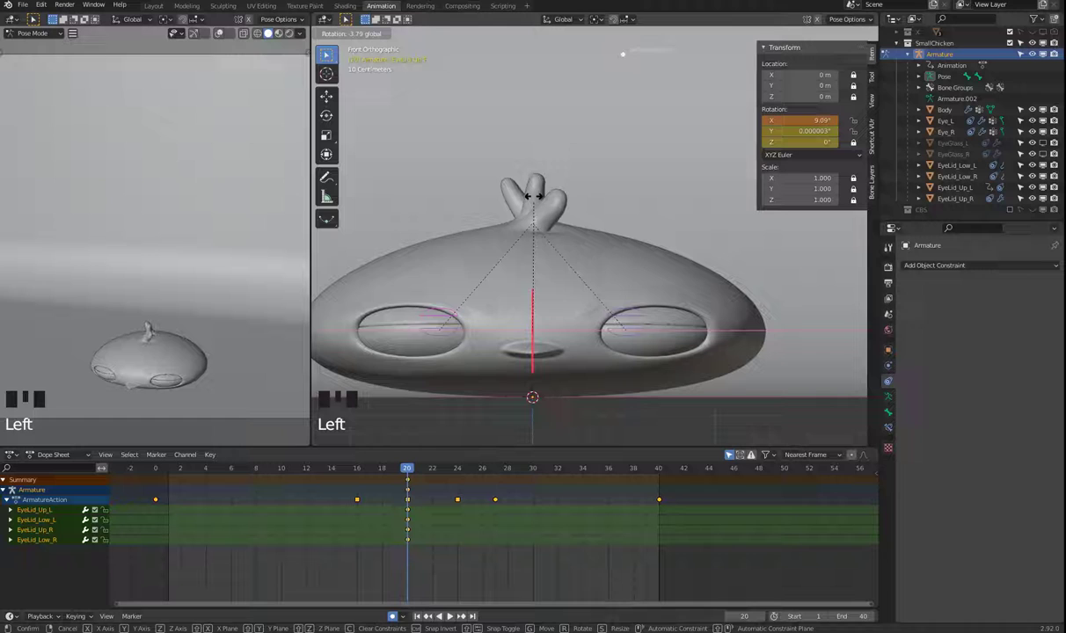
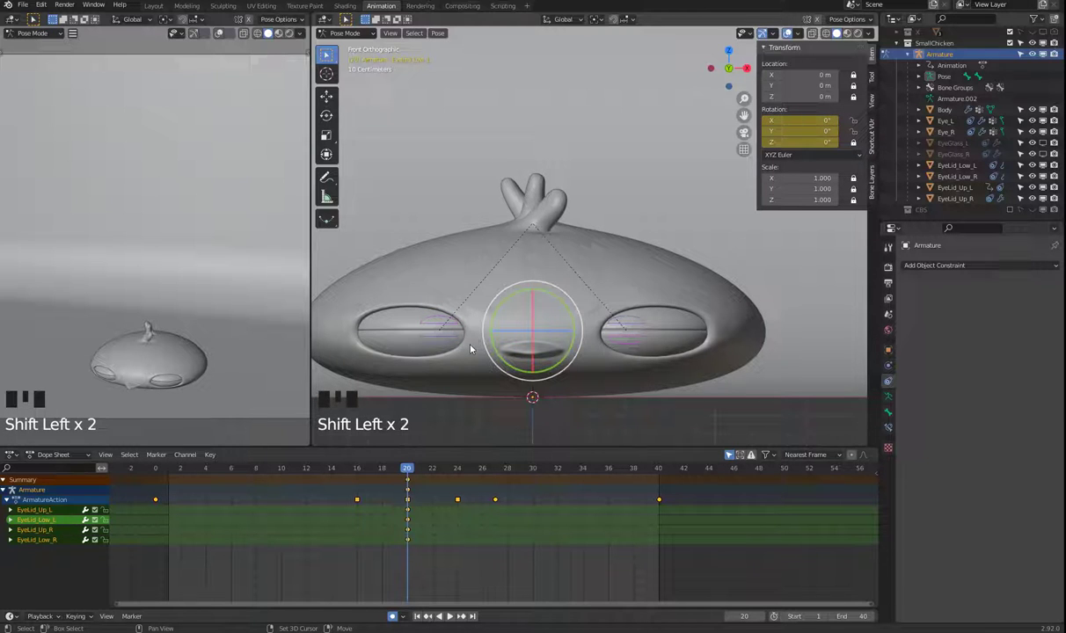
Rotate the EyeLid_Up_R bone about -28.6° on X to close the eyelids at frame 20
click(453, 341)
click(456, 330)
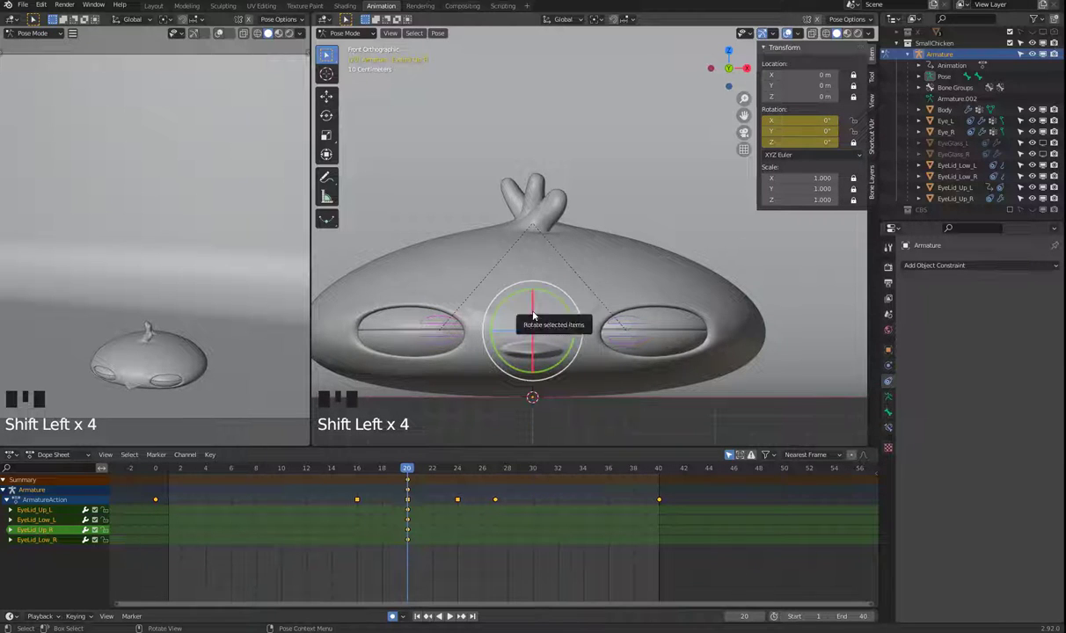
click(536, 312)
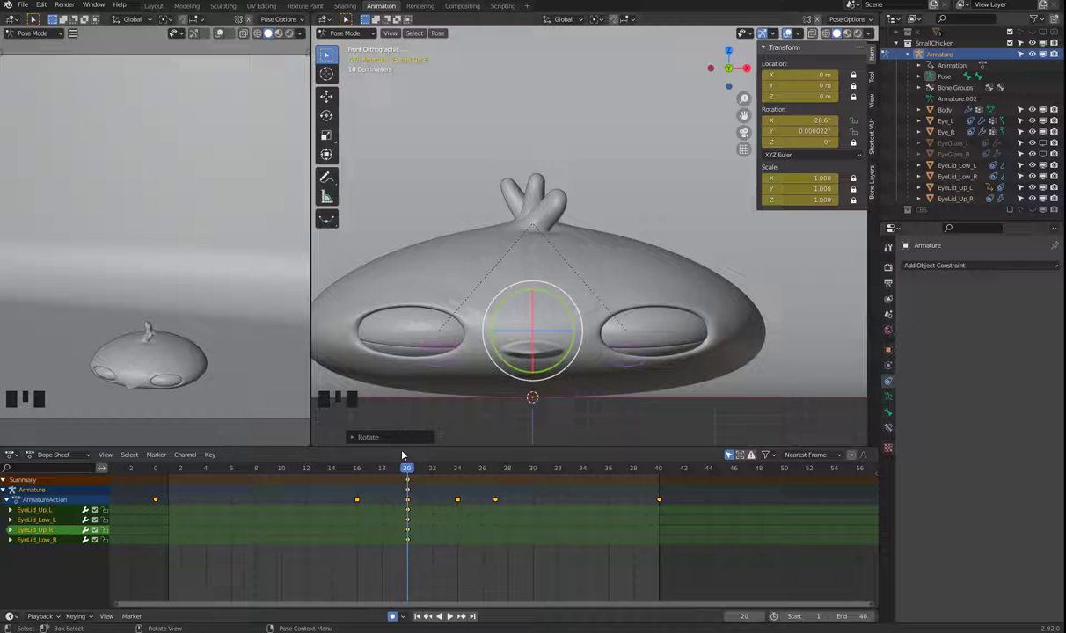
drag(409, 469, 170, 476)
Zoom out to the whole head and scrub the timeline back to frame 0
drag(614, 188, 600, 171)
drag(585, 156, 539, 164)
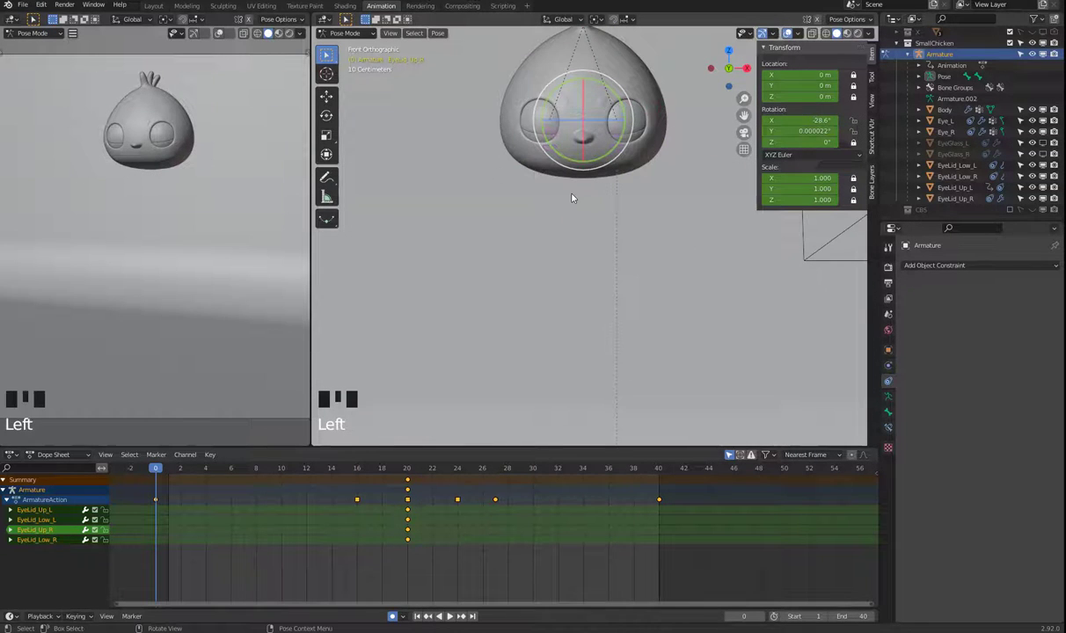
Clear the eyelid rotations to 0° at frame 0, select both upper lids and undo a trial rotation
key(alt+r)
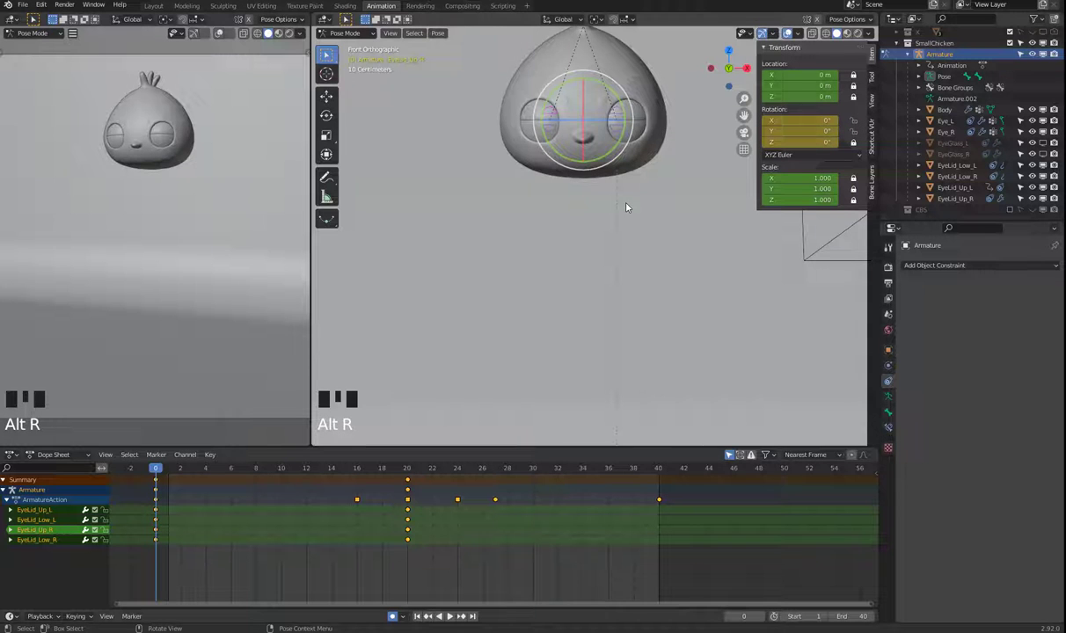
click(619, 115)
click(556, 117)
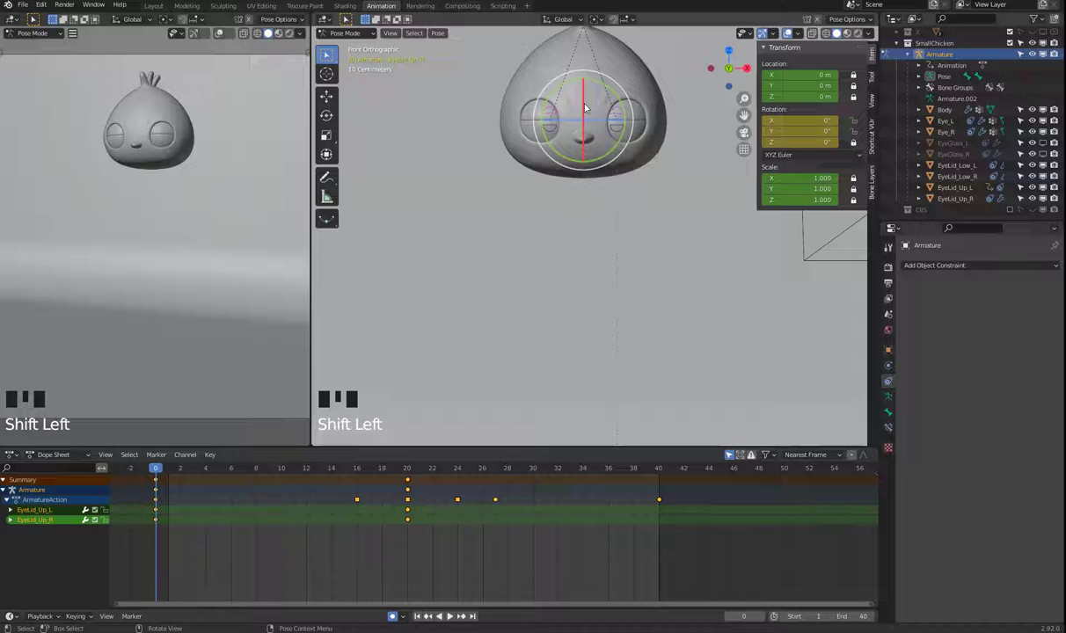
click(589, 106)
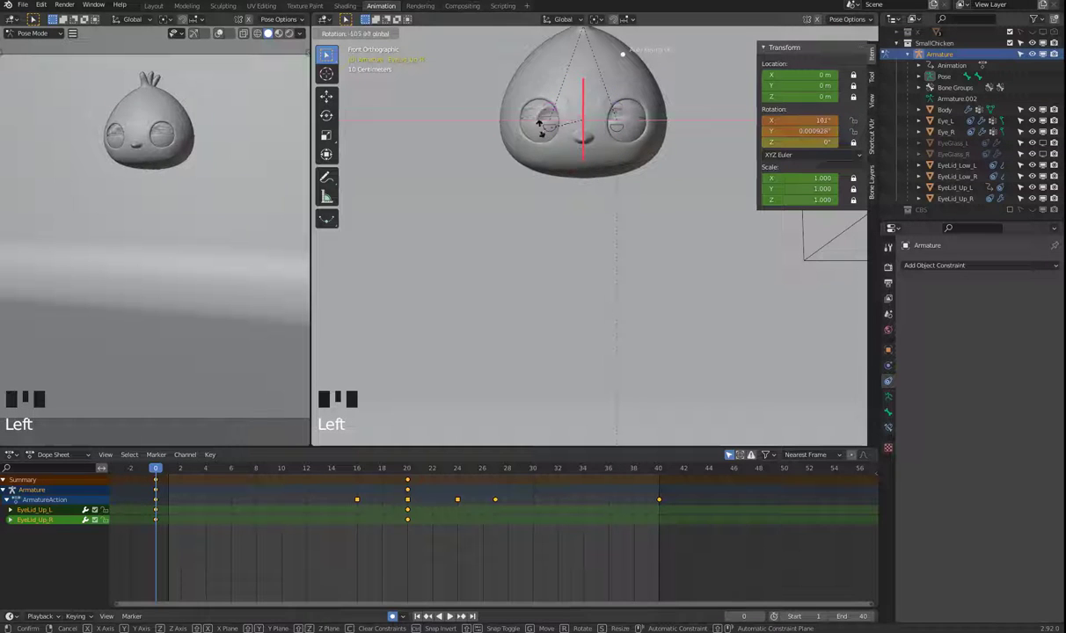
key(ctrl+z)
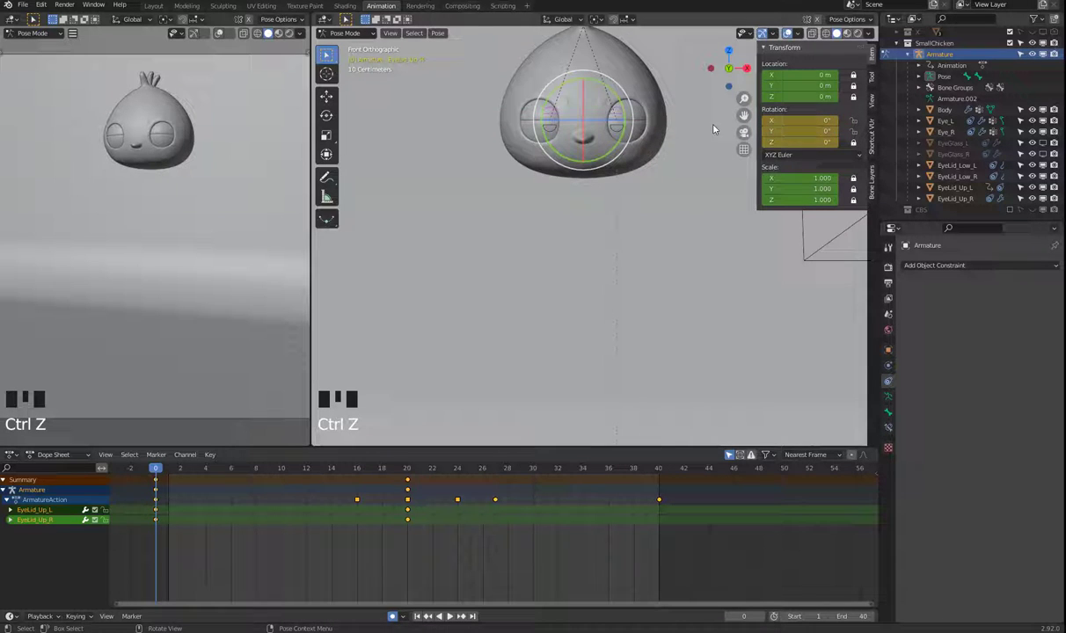
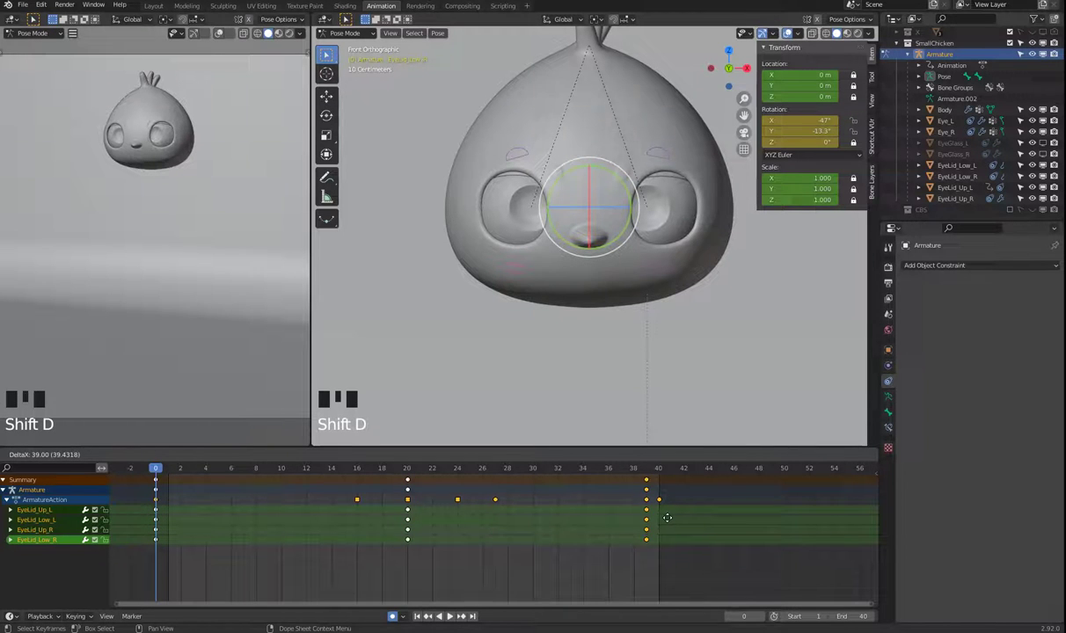
Play the blink animation to review the eyelid keys around frame 20
key(space)
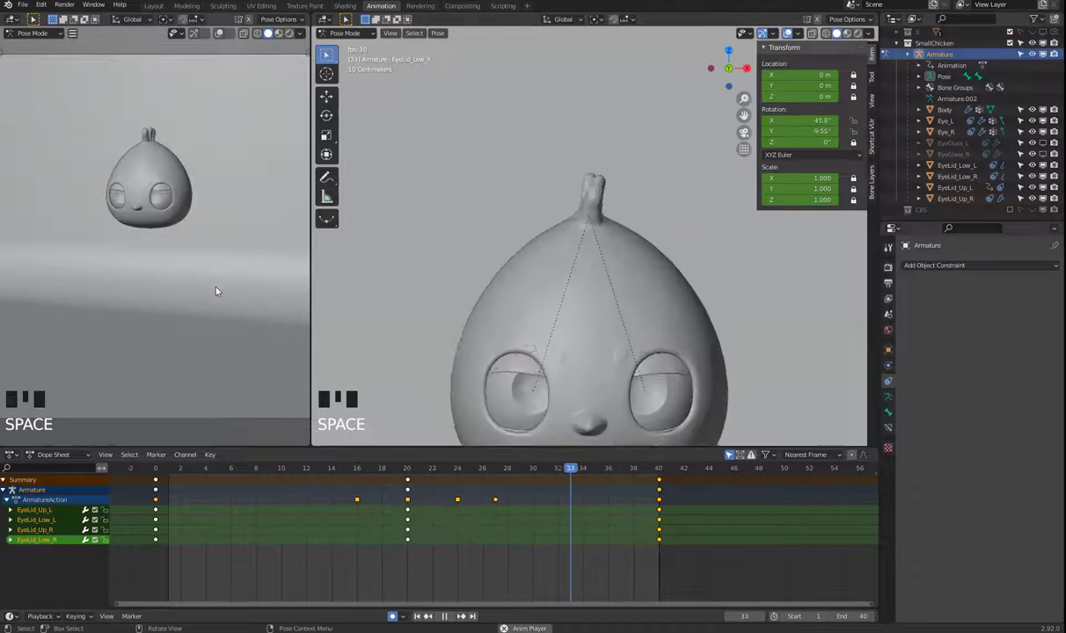
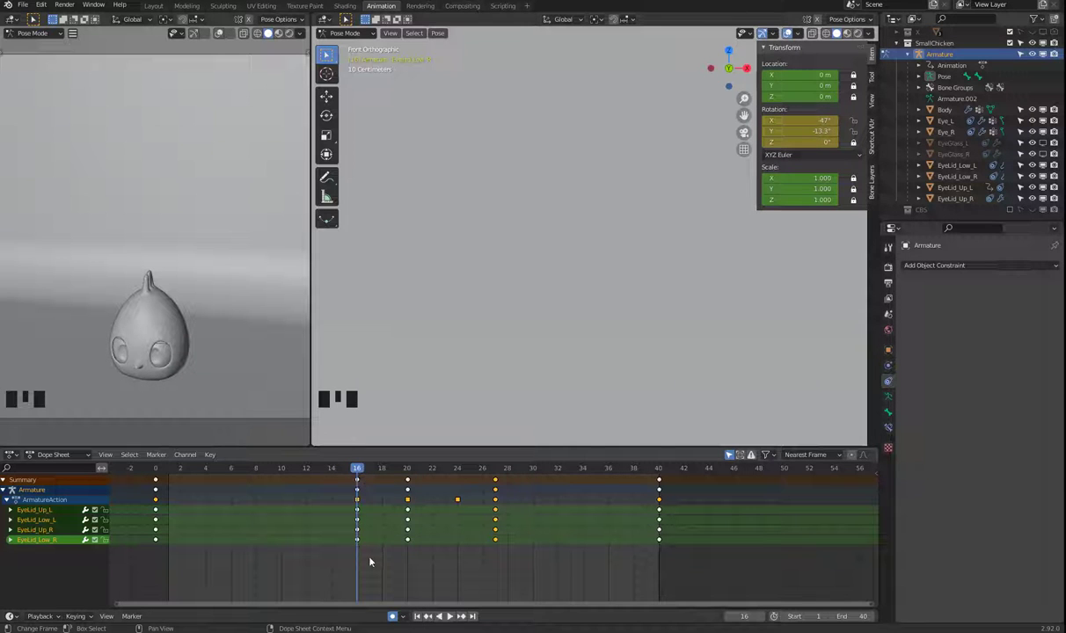
Move the frame-16 eyelid keys to frame 15 and duplicate the closed-pose keys onto frame 18
drag(422, 563, 393, 483)
key(space)
key(space)
drag(368, 469, 423, 481)
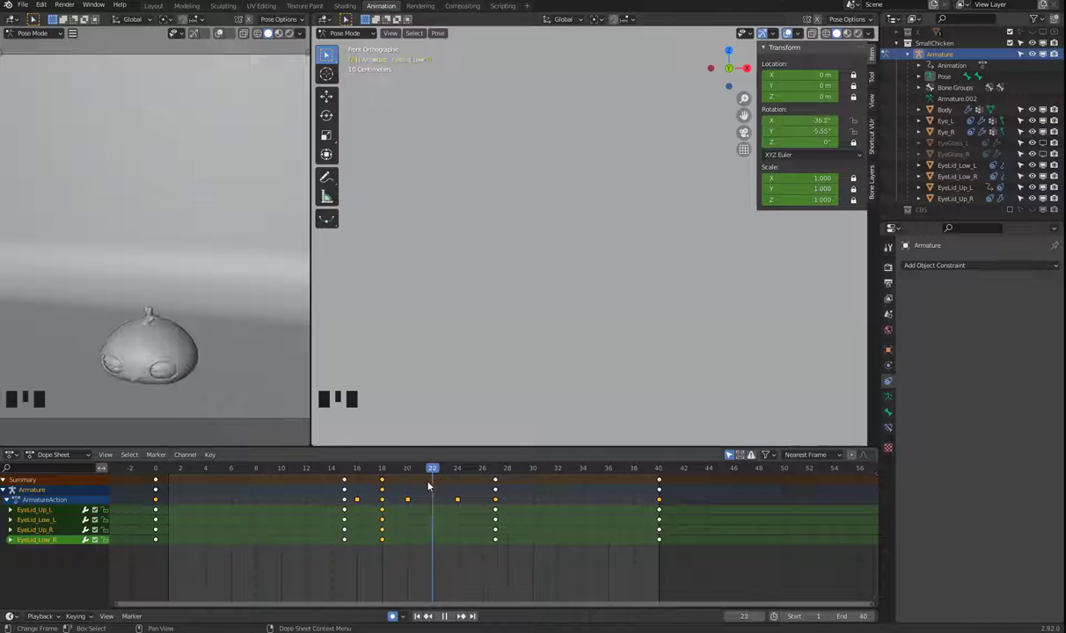
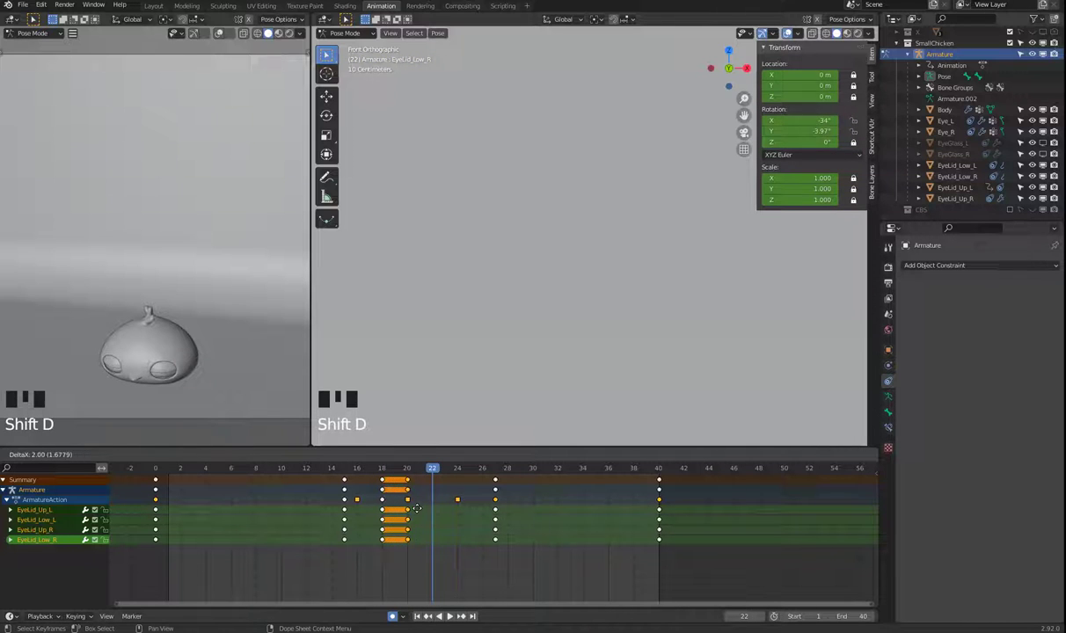
Play back the blink animation to check the closed-eye hold
key(space)
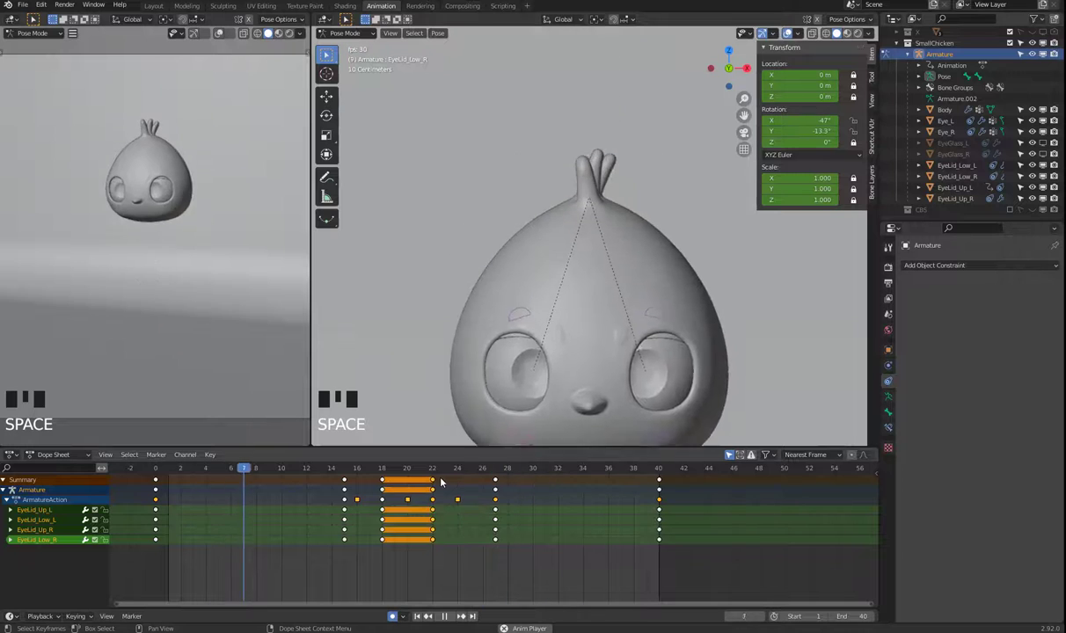
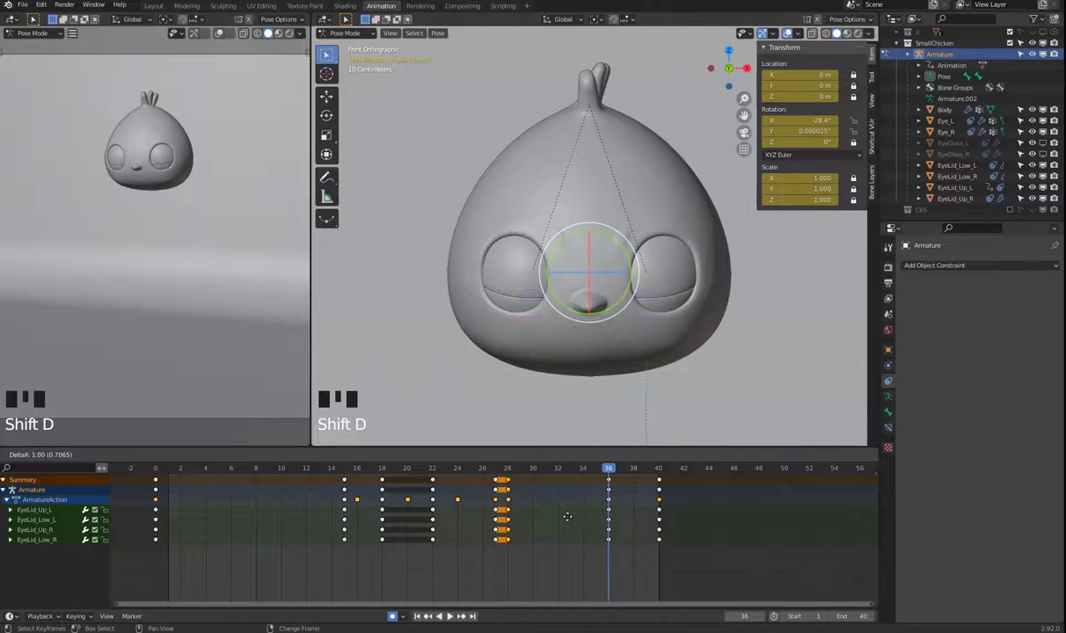
Move the second blink's frame-28 eyelid keys to frame 32, playing back to check the timing
drag(597, 548, 646, 508)
key(space)
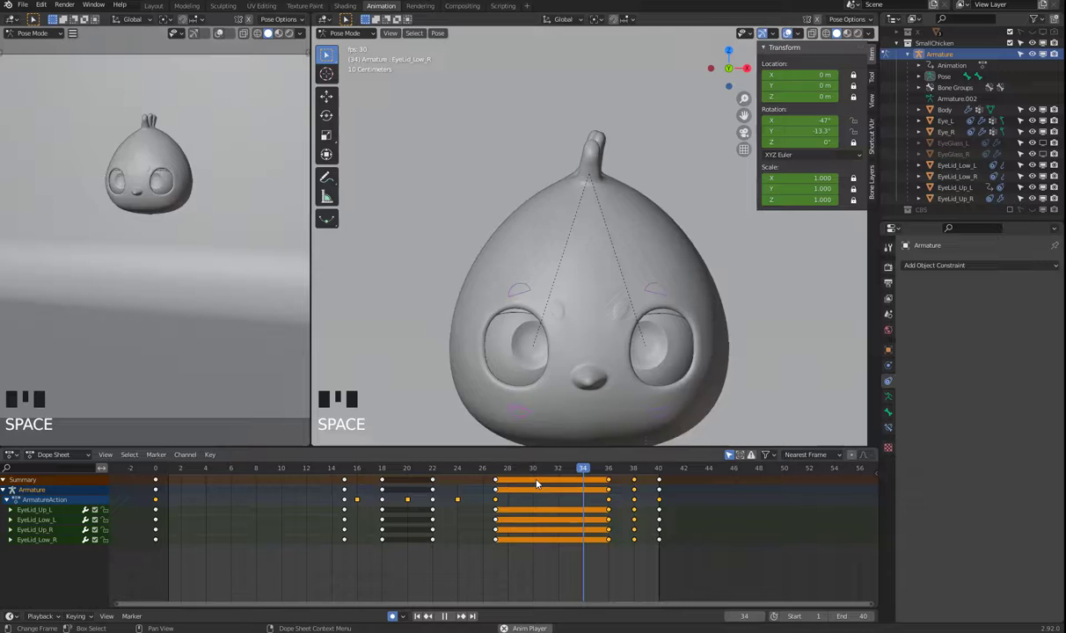
key(space)
drag(593, 566, 174, 320)
key(space)
scroll(down, 3)
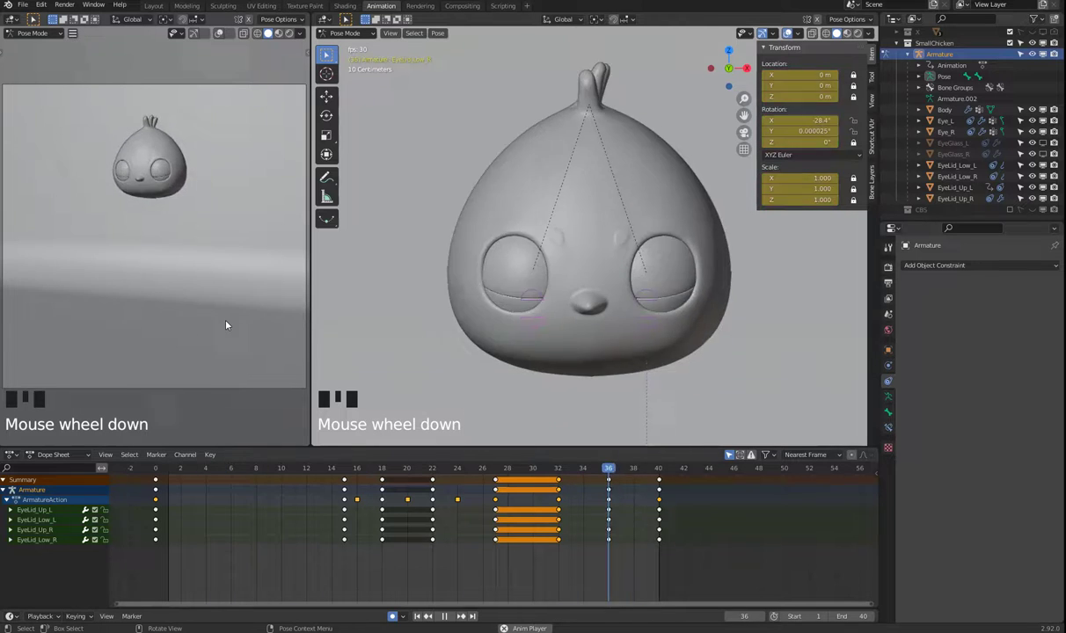
scroll(up, 3)
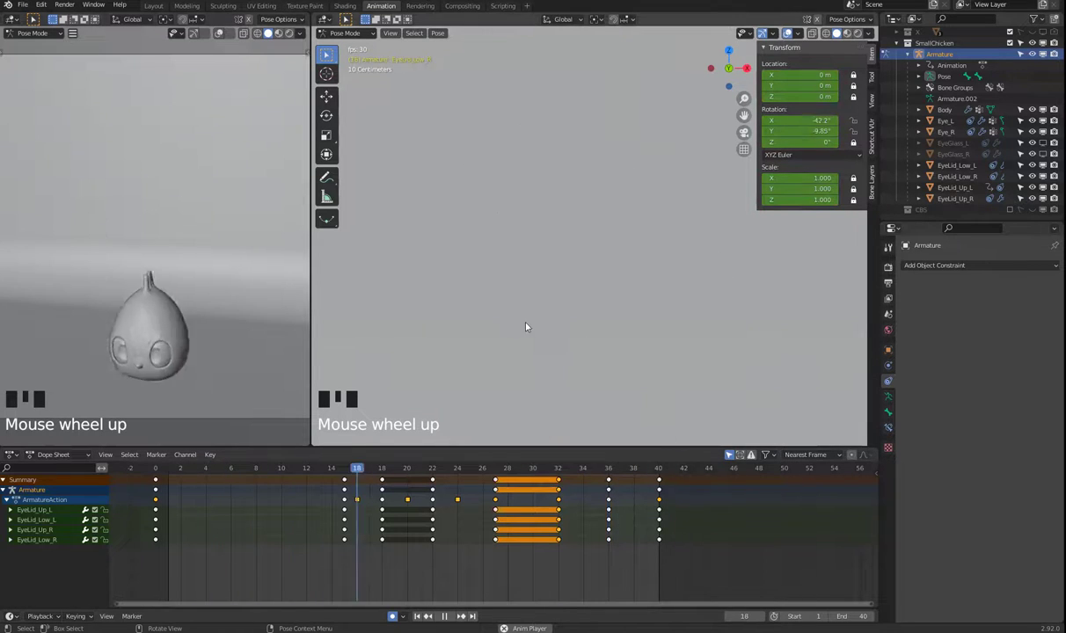
key(space)
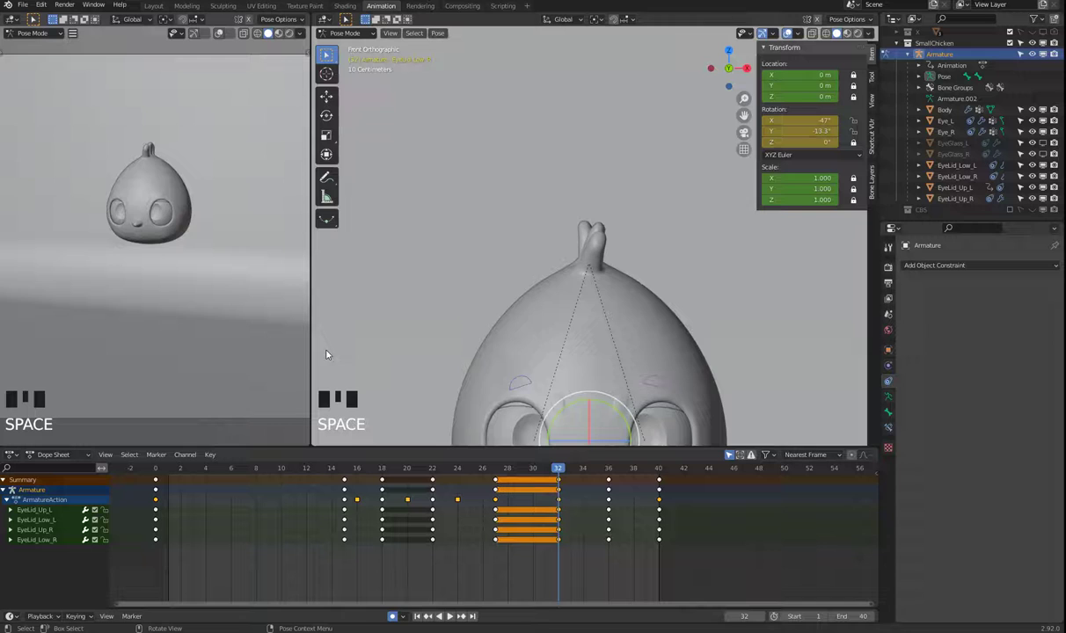
key(space)
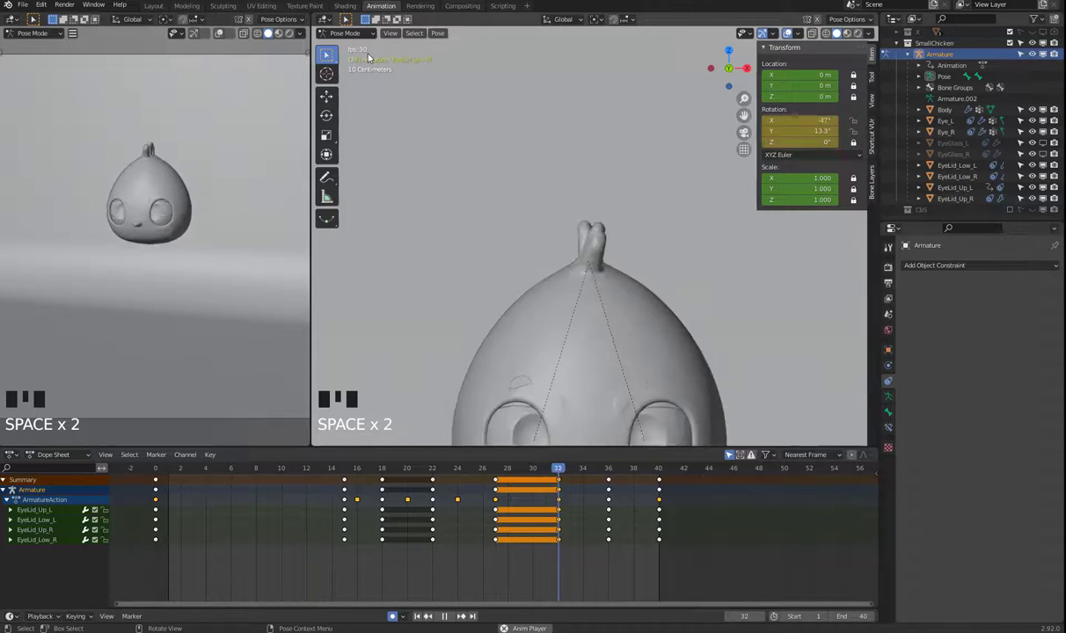
click(449, 617)
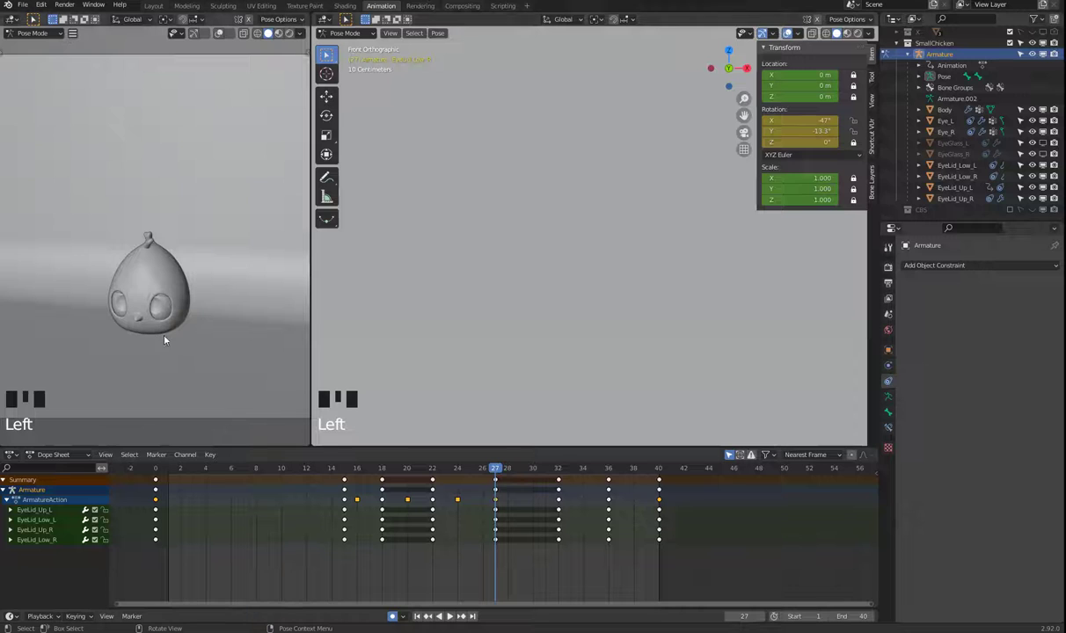